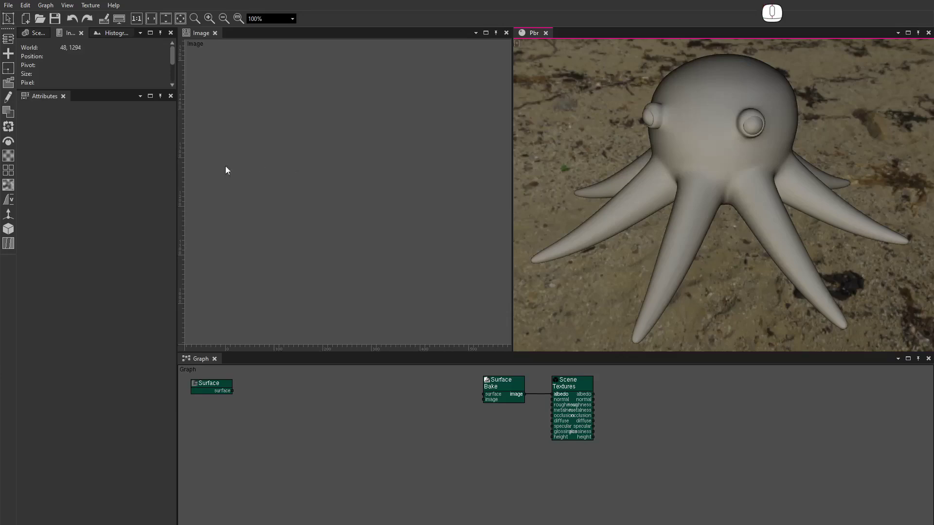
# Step: Add a Surface Noise node to the graph from the surface/mesh node list
pyautogui.click(9, 233)
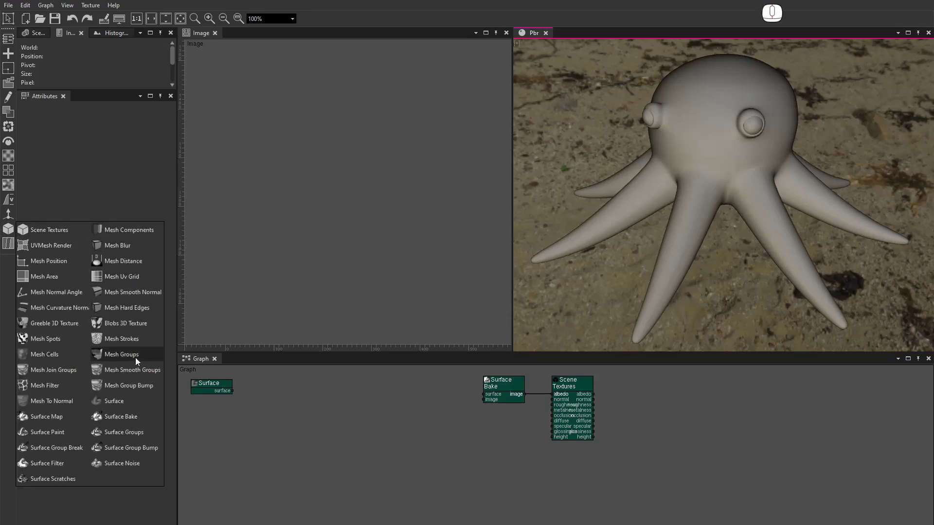
pyautogui.click(130, 468)
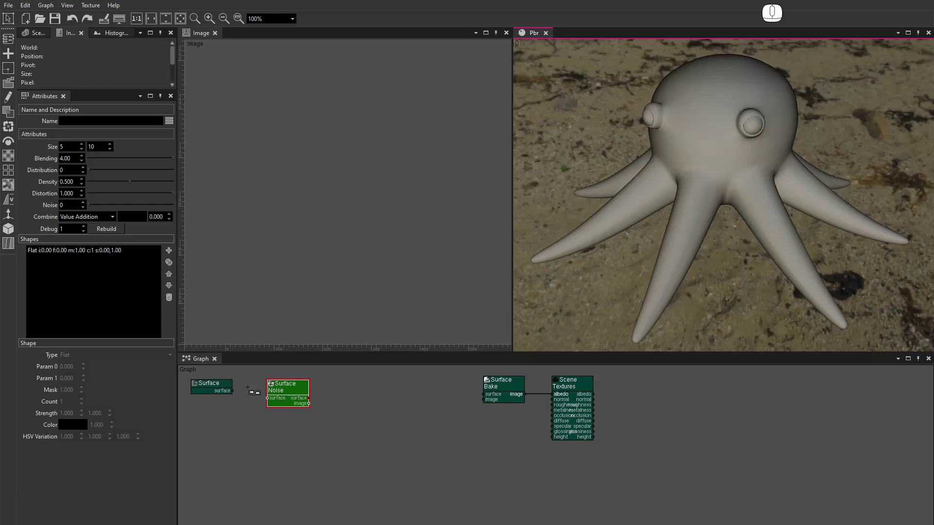
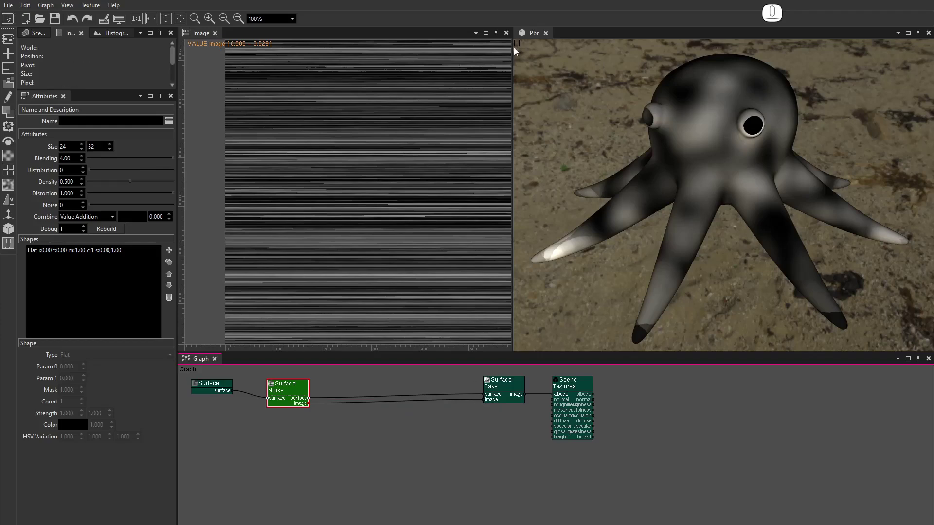
# Step: Check the viewport settings, select the Surface Bake node and zoom the baked Image view out to 25%
pyautogui.click(518, 46)
pyautogui.click(441, 402)
pyautogui.click(434, 424)
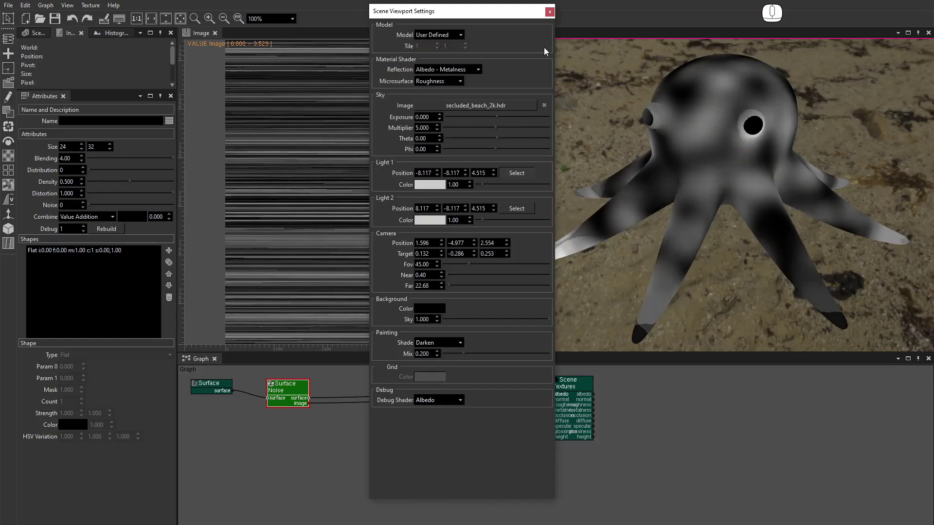
pyautogui.click(552, 18)
pyautogui.click(507, 386)
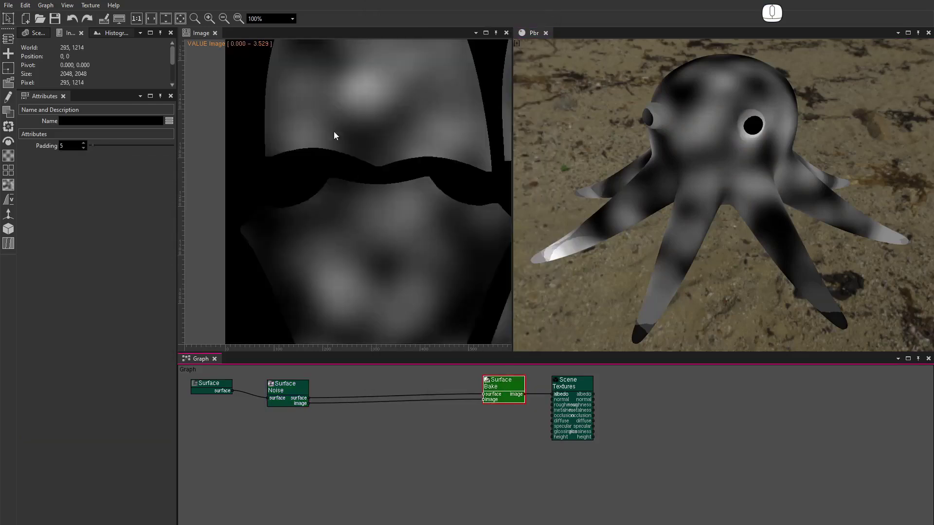
pyautogui.click(143, 24)
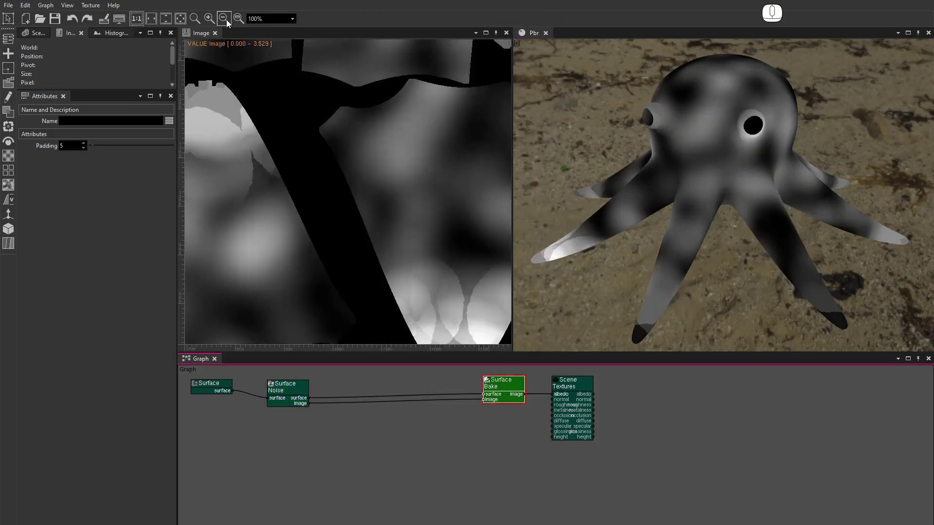
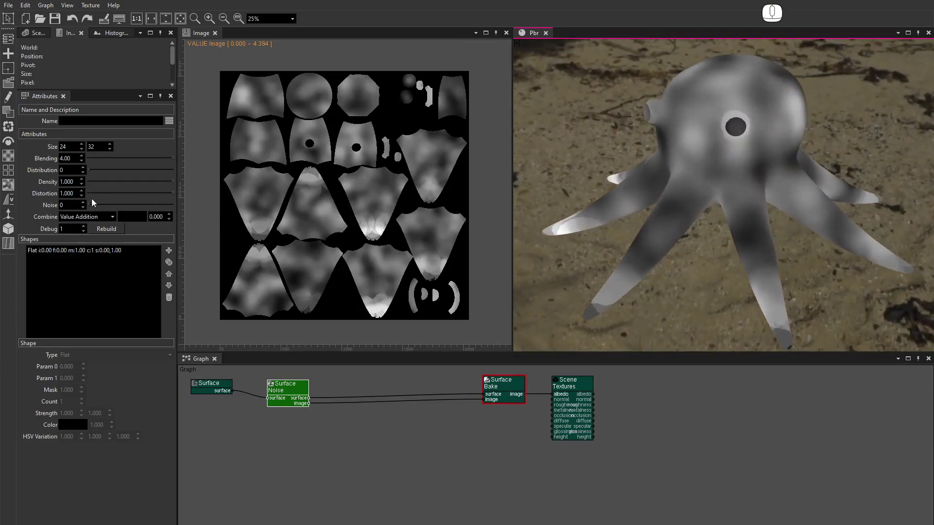
# Step: Step the noise Distortion down to 0.890 and bring up the Combine mode list for RGBA Over
pyautogui.click(84, 200)
pyautogui.click(84, 200)
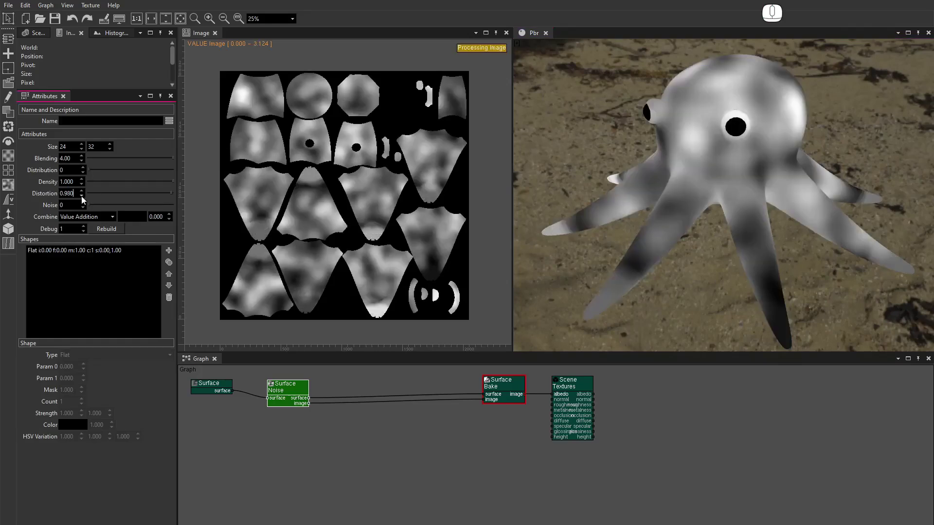
pyautogui.doubleClick(84, 201)
pyautogui.doubleClick(84, 201)
pyautogui.click(84, 200)
pyautogui.click(84, 201)
pyautogui.click(84, 201)
pyautogui.click(84, 200)
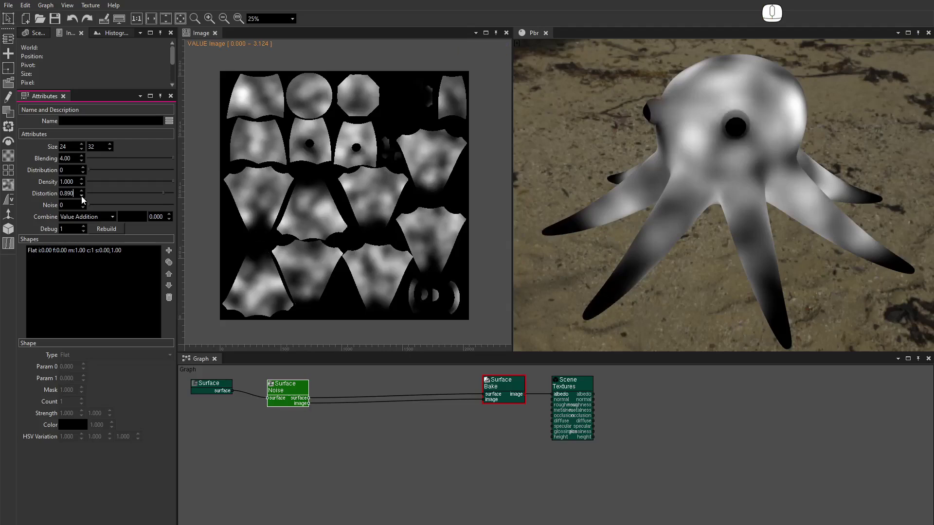
pyautogui.moveTo(671, 221); pyautogui.dragTo(781, 218)
pyautogui.click(118, 221)
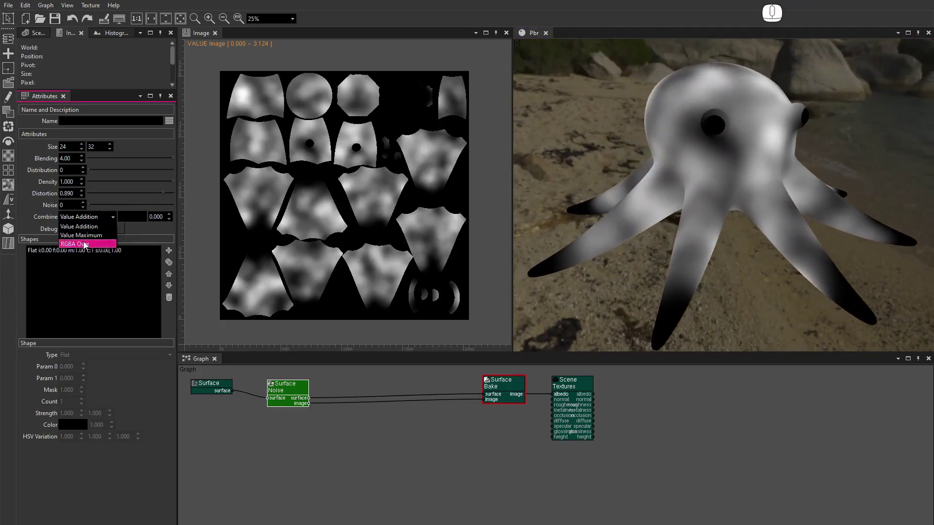
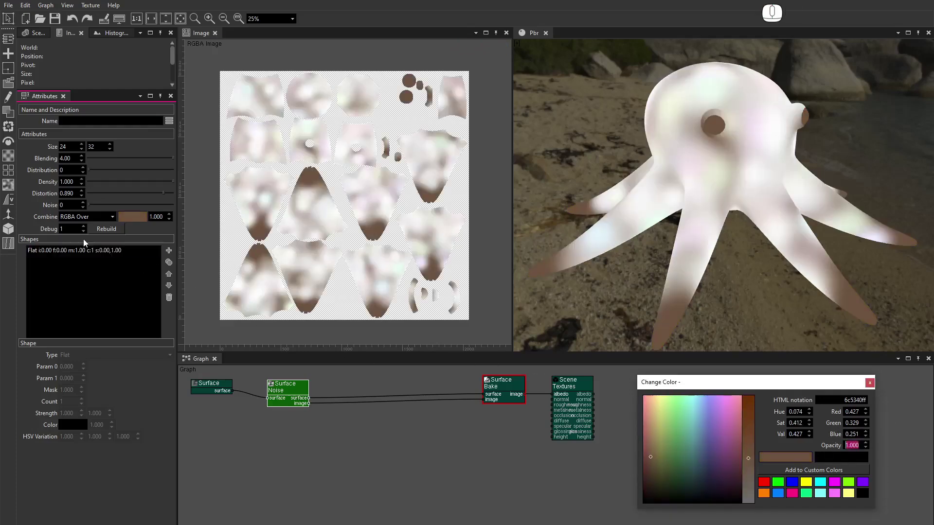
# Step: Select the Flat shape and change its type toward Bump via the shape type list
pyautogui.click(73, 253)
pyautogui.click(86, 355)
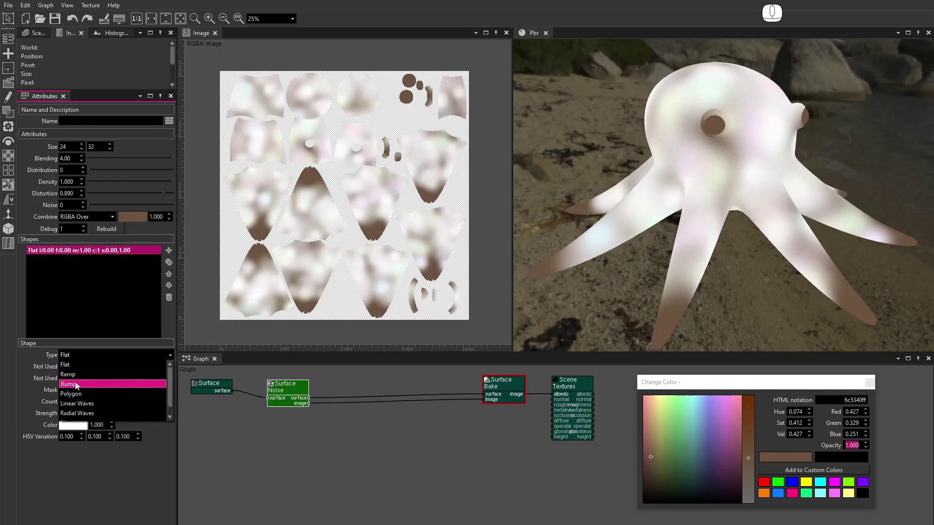
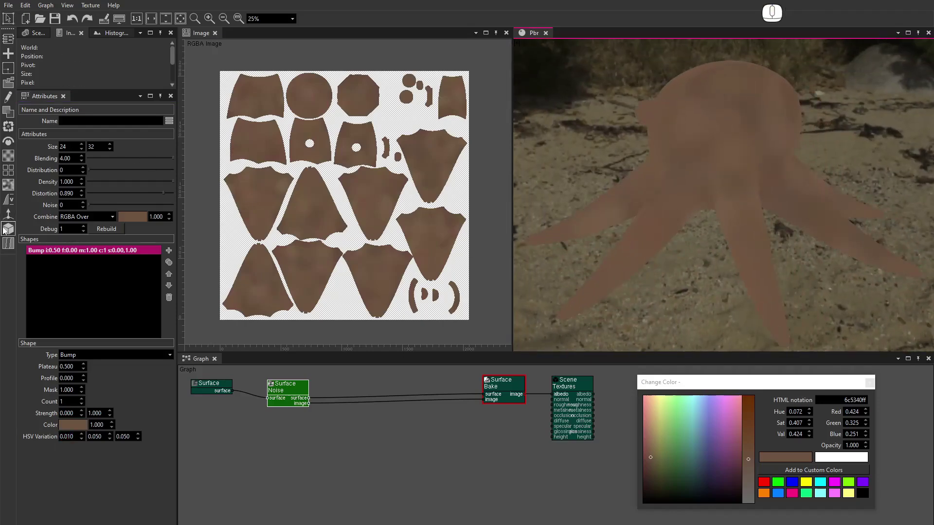
# Step: Add a second Surface Noise fed by Surface, set RGBA Over, and route it through a Mix node to Surface Bake
pyautogui.click(7, 235)
pyautogui.moveTo(144, 461); pyautogui.dragTo(270, 419)
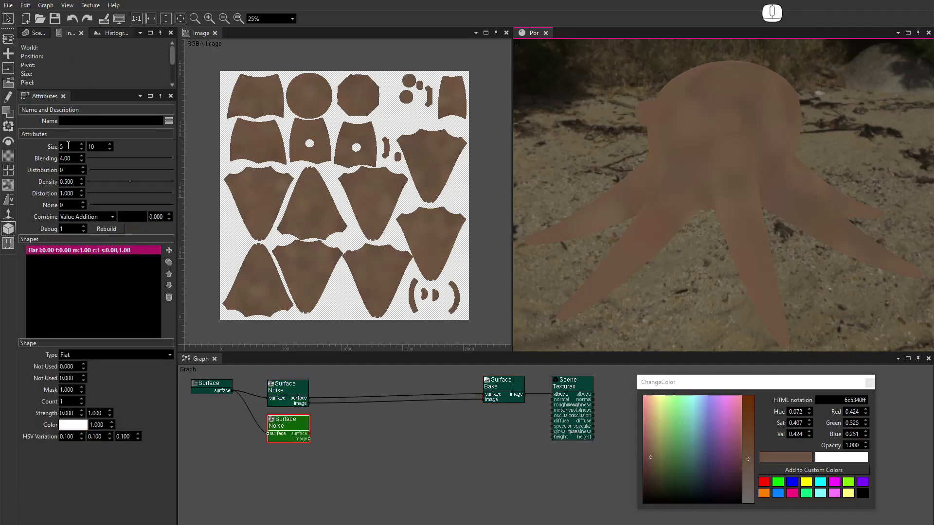
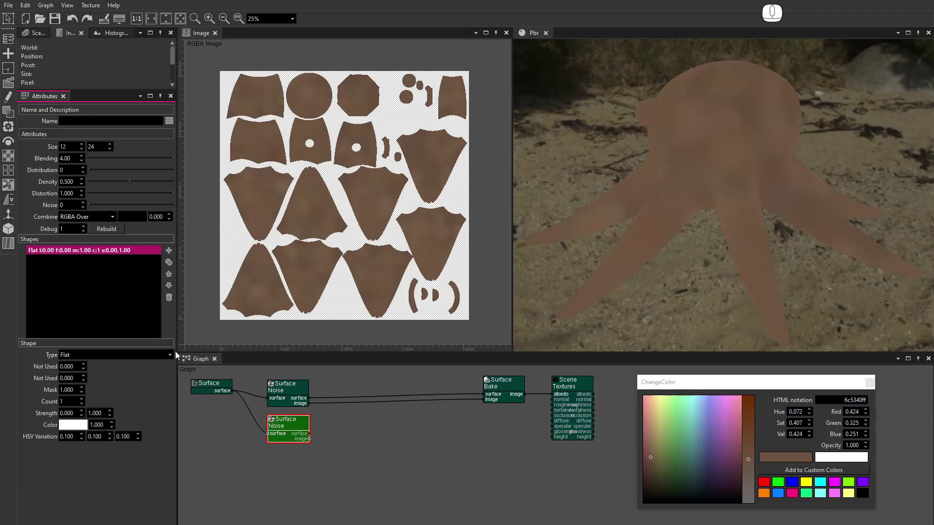
pyautogui.click(87, 220)
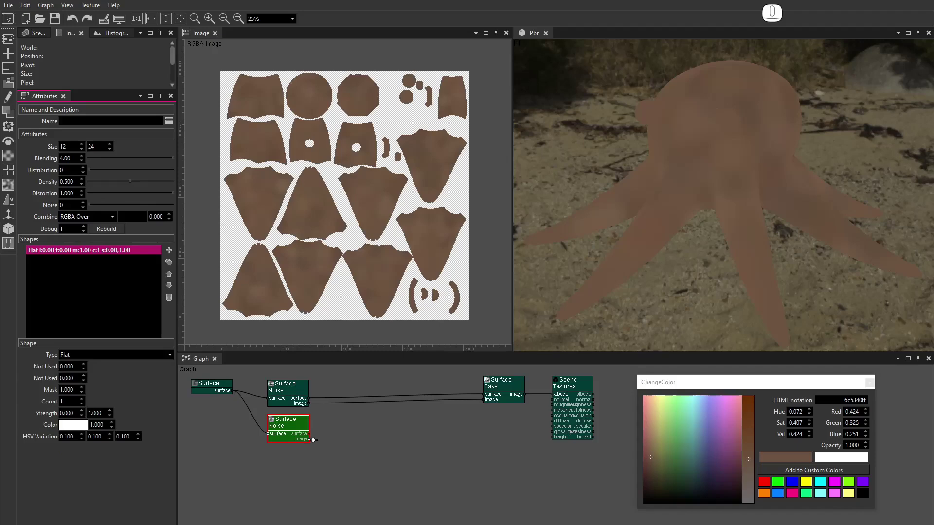
pyautogui.click(15, 115)
pyautogui.moveTo(105, 117); pyautogui.dragTo(370, 407)
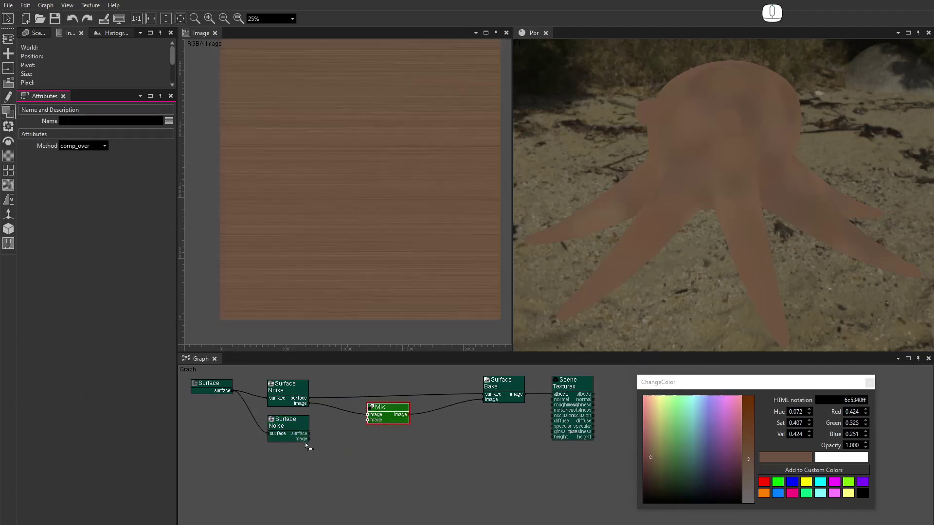
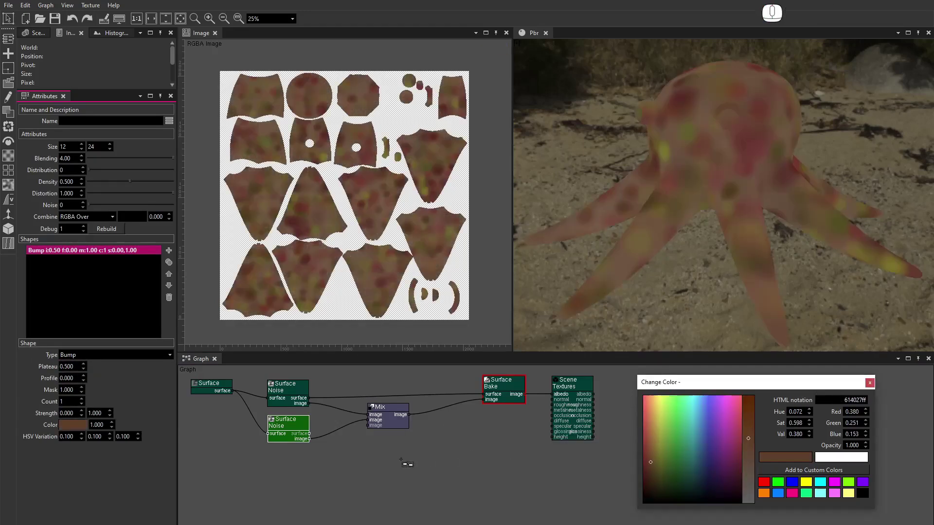
# Step: Duplicate the Bump shape twice so the second noise holds three brown Bump shapes, including colour 564438
pyautogui.click(73, 440)
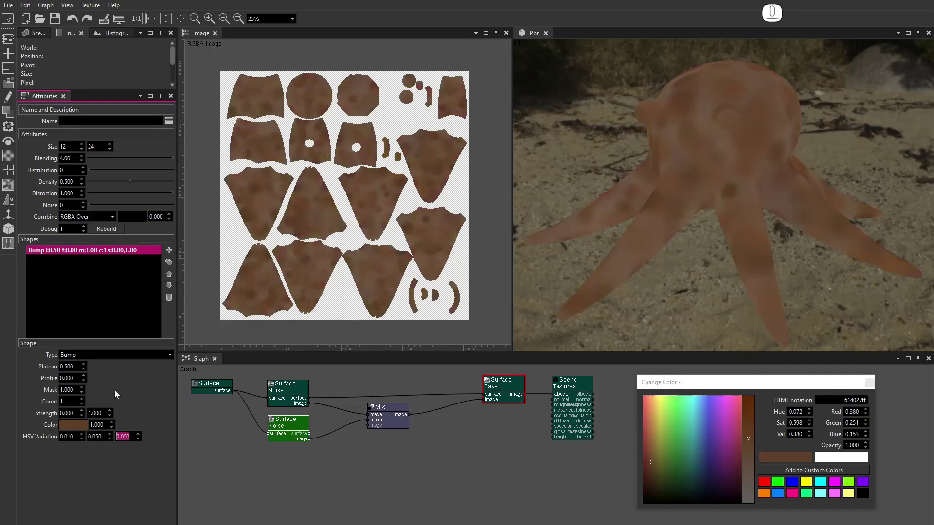
pyautogui.click(173, 266)
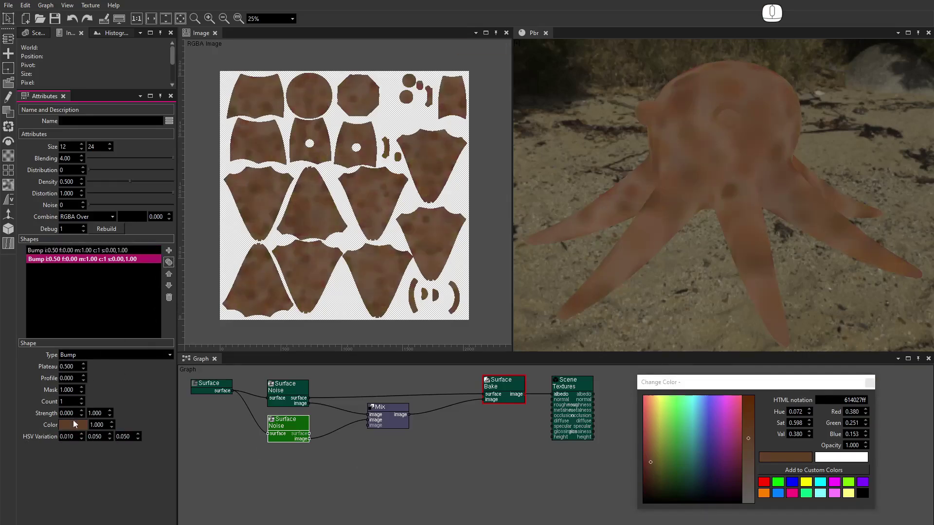
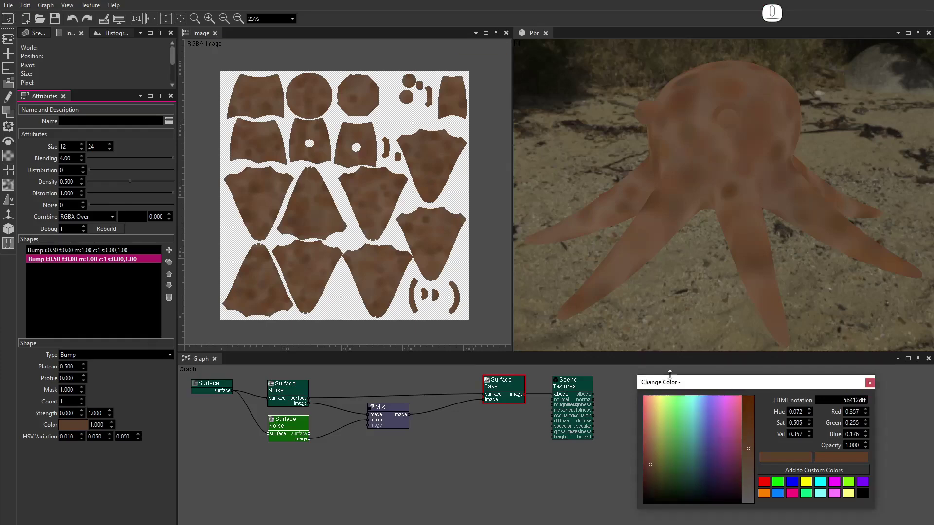
pyautogui.click(172, 265)
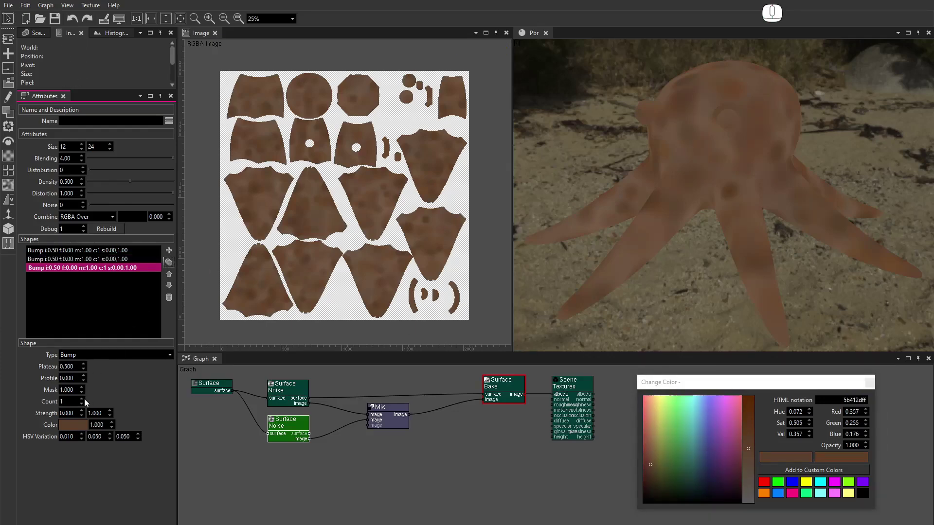
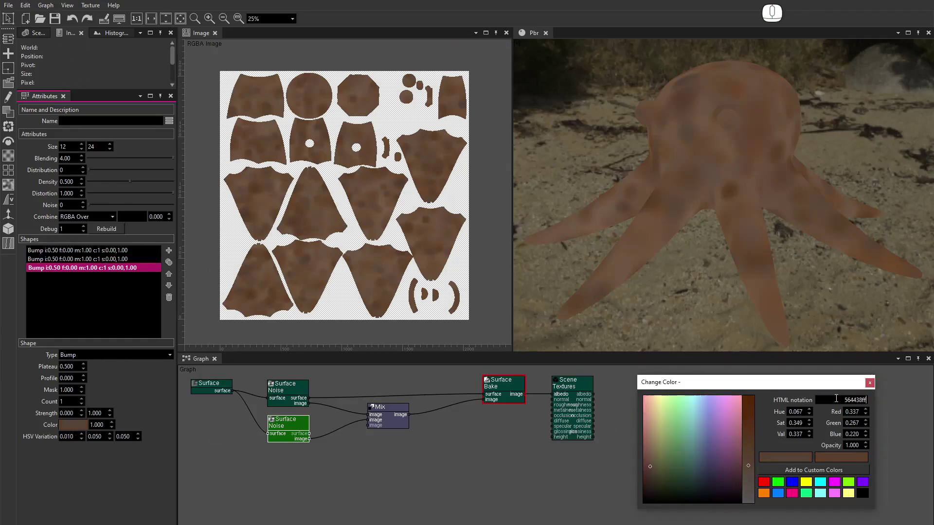
pyautogui.moveTo(682, 220); pyautogui.dragTo(774, 223)
pyautogui.click(883, 230)
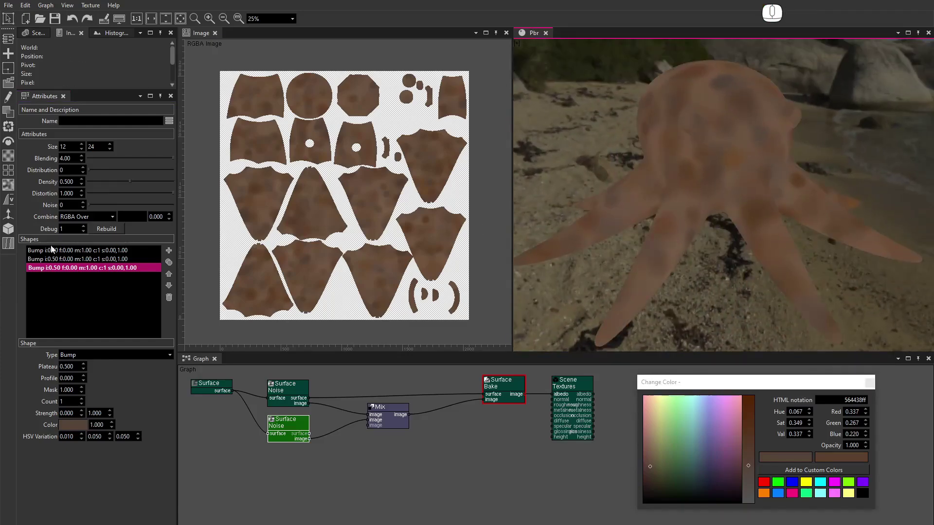
pyautogui.click(5, 233)
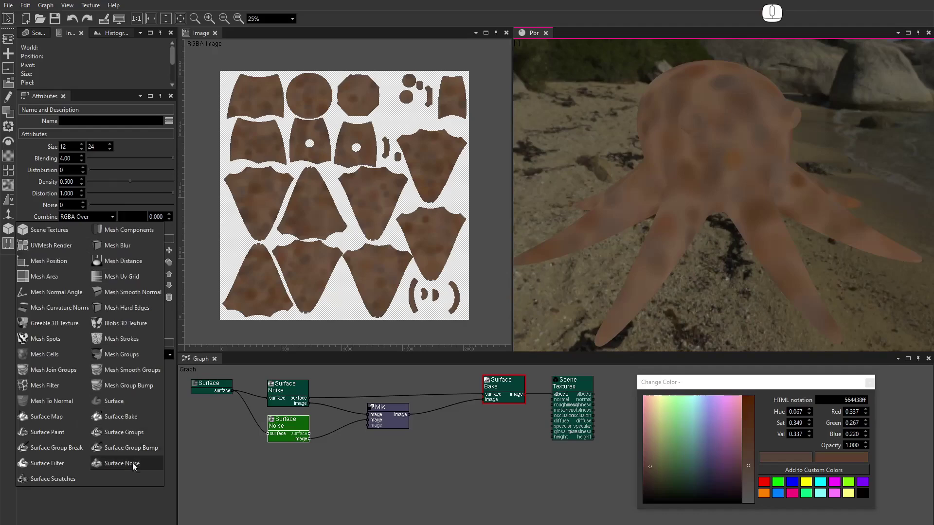
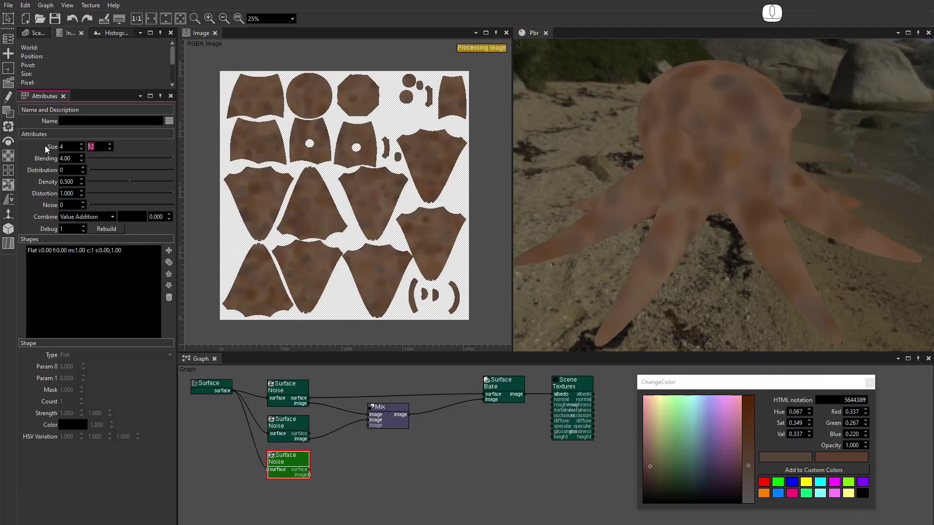
# Step: Set the third Surface Noise to RGBA Over blending and connect it to Mix input 2
pyautogui.click(84, 220)
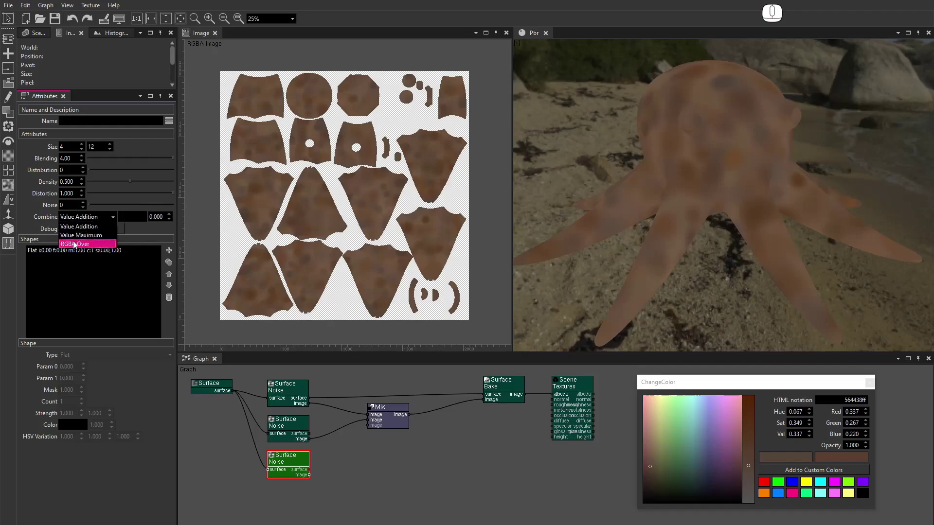
pyautogui.click(81, 245)
pyautogui.click(370, 415)
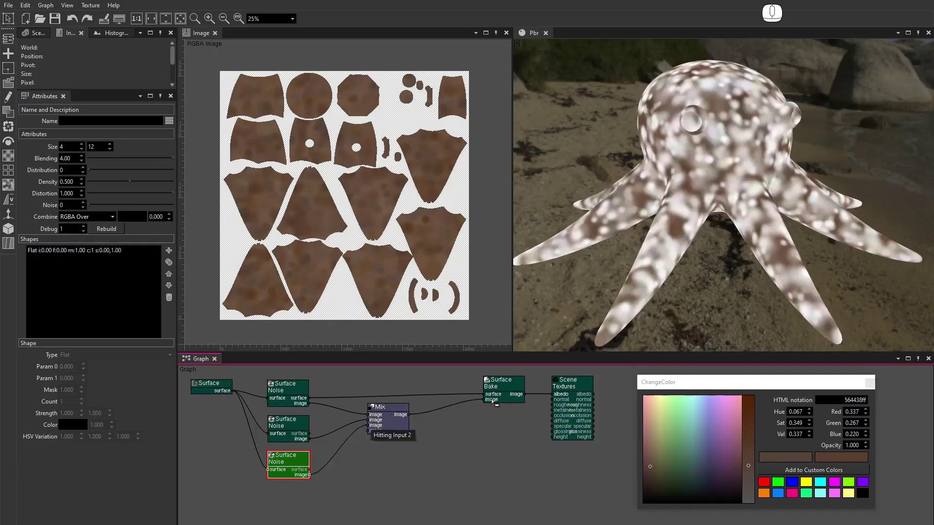
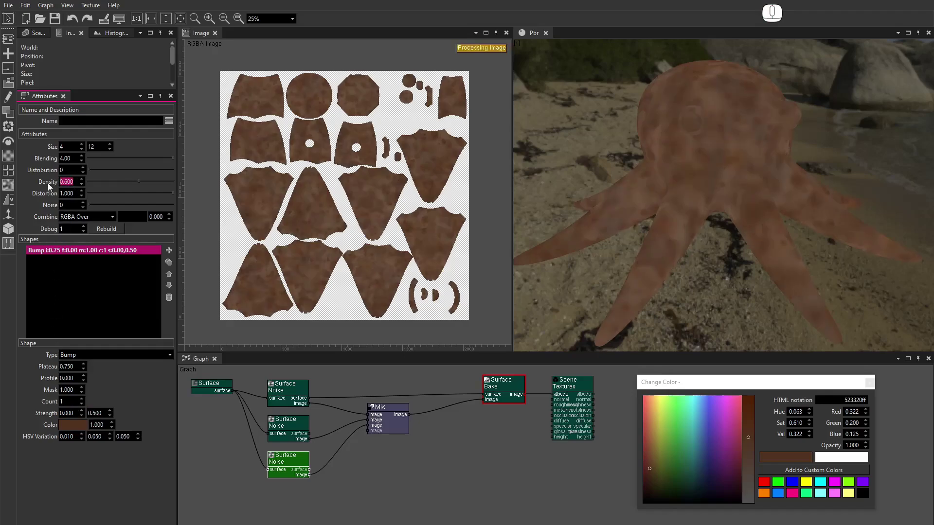
# Step: Add a second darker Bump shape (4d3425) and raise the fourth noise layer's Density to 1
pyautogui.click(177, 265)
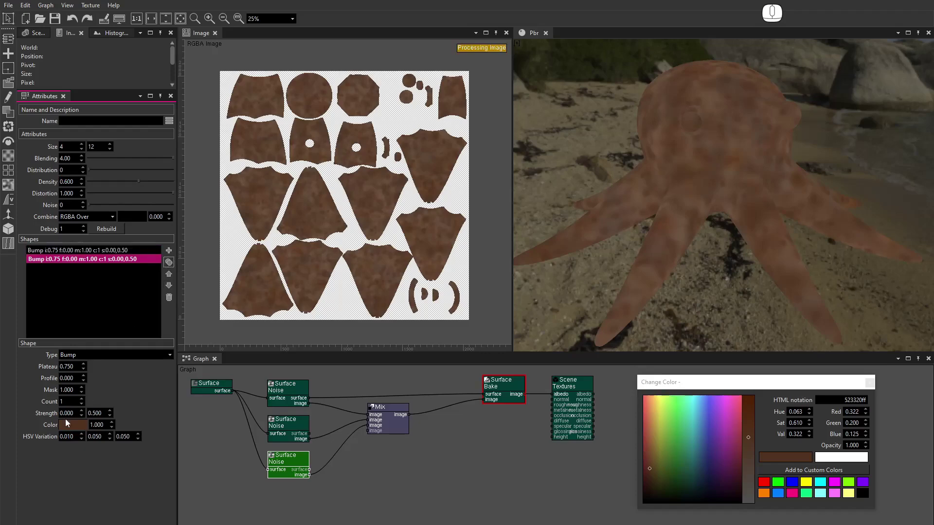
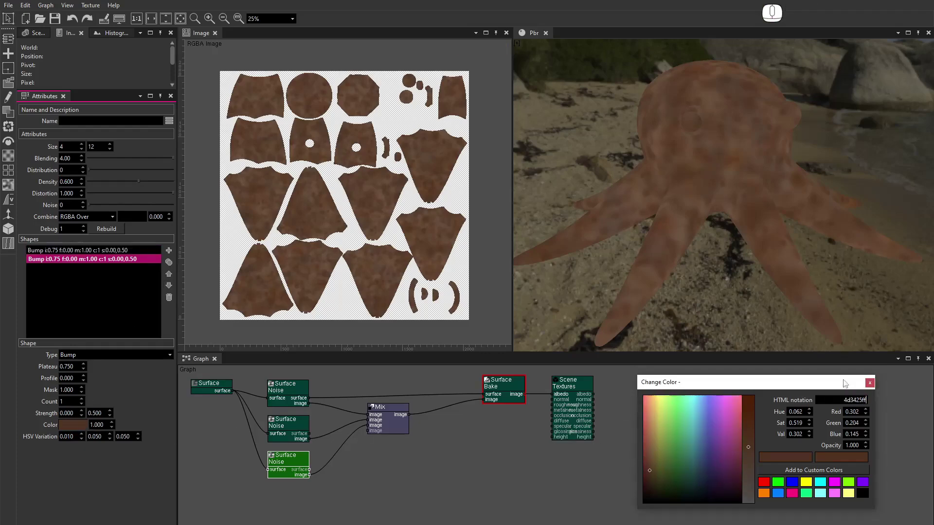
pyautogui.moveTo(737, 210); pyautogui.dragTo(653, 213)
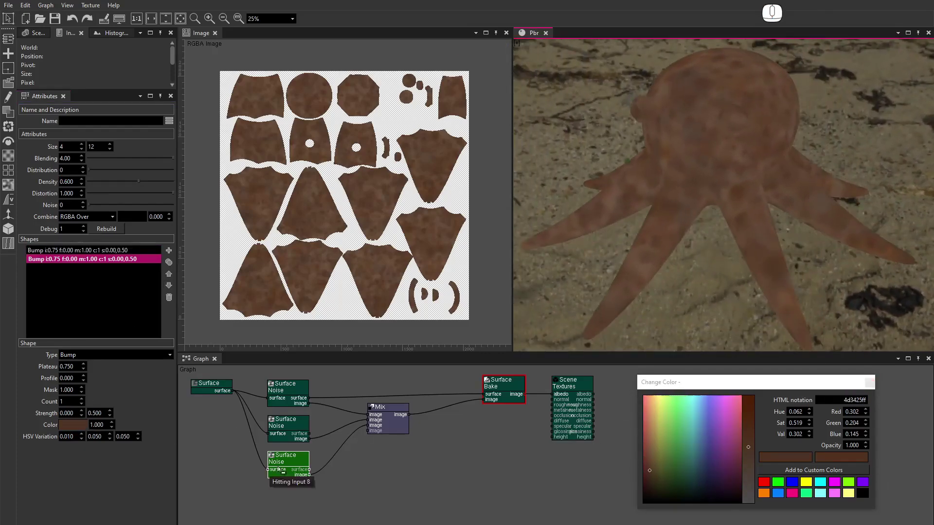
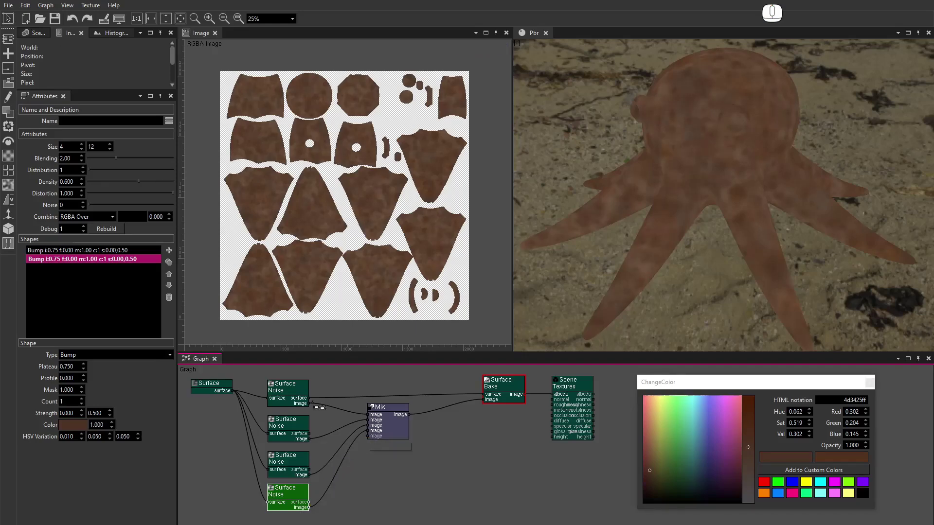
pyautogui.moveTo(80, 182); pyautogui.dragTo(26, 188)
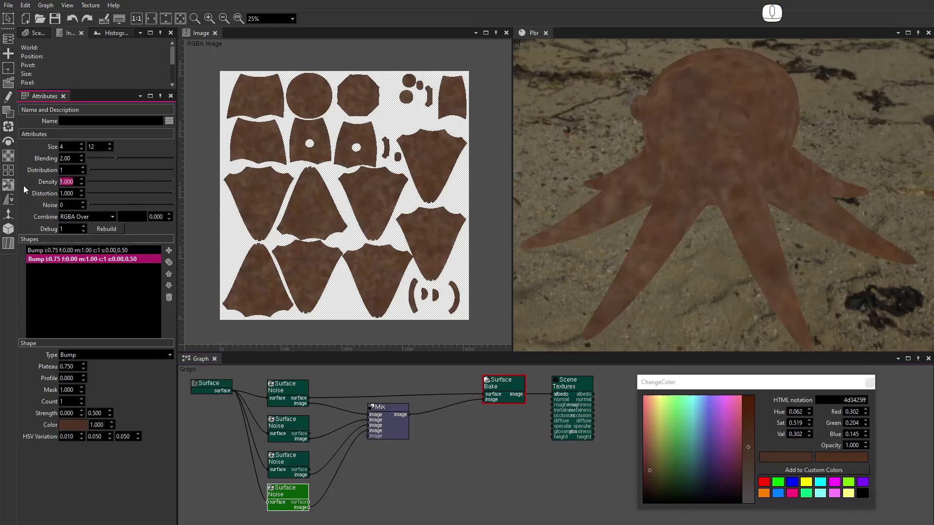
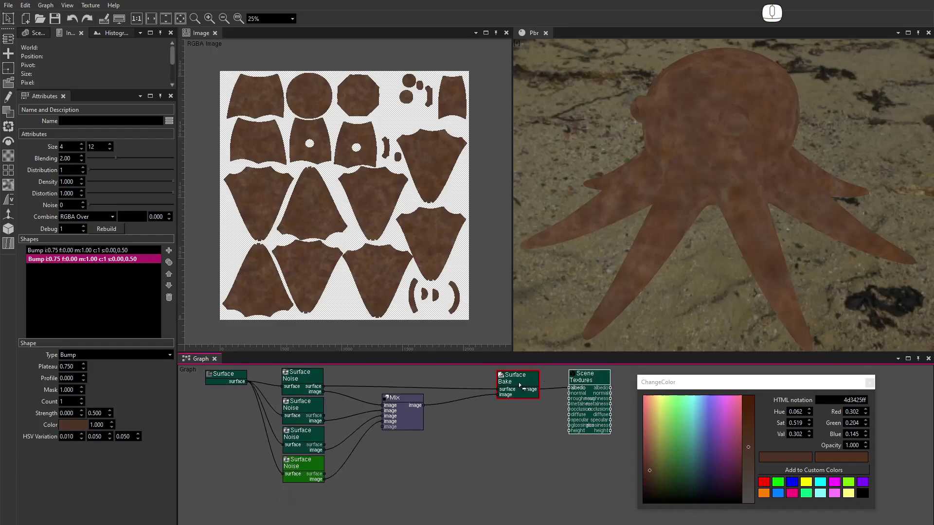
# Step: Add a fifth Surface Noise (size 2–4) with RGBA Over blending and connect it into the Mix
pyautogui.click(11, 228)
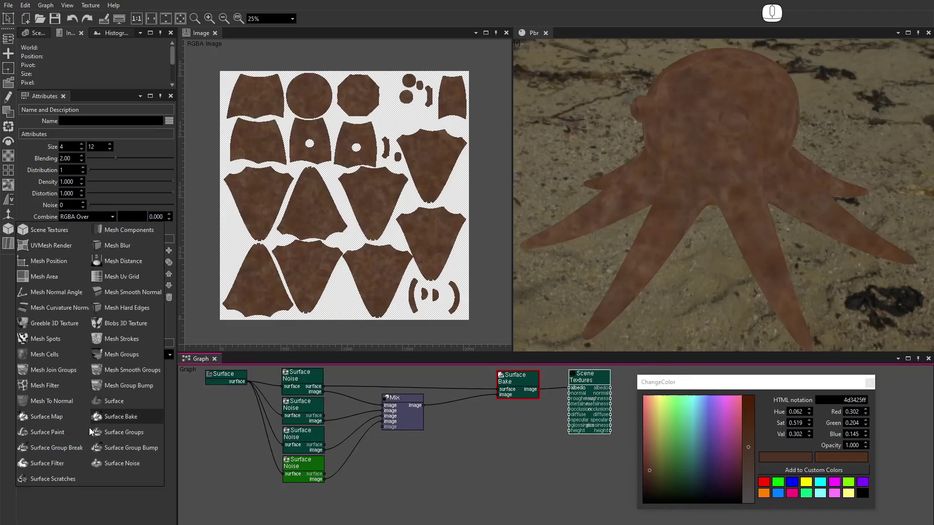
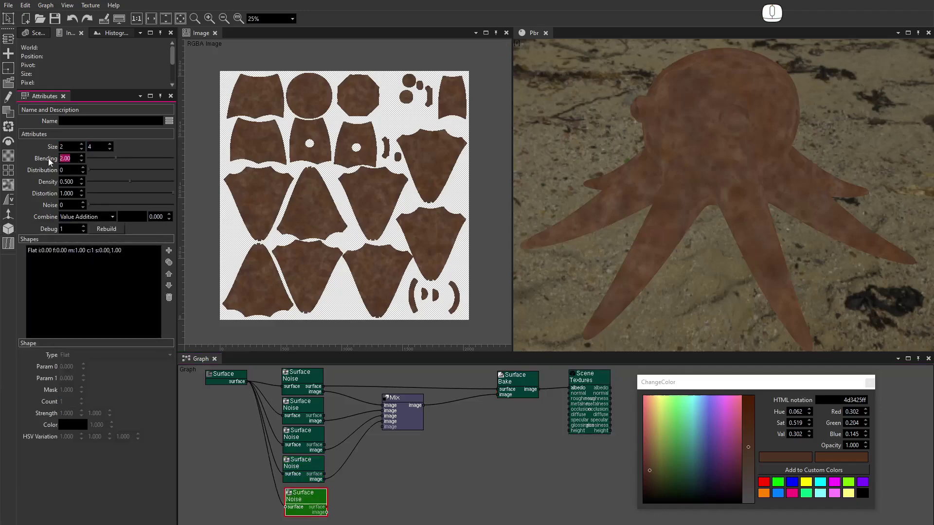
pyautogui.click(89, 222)
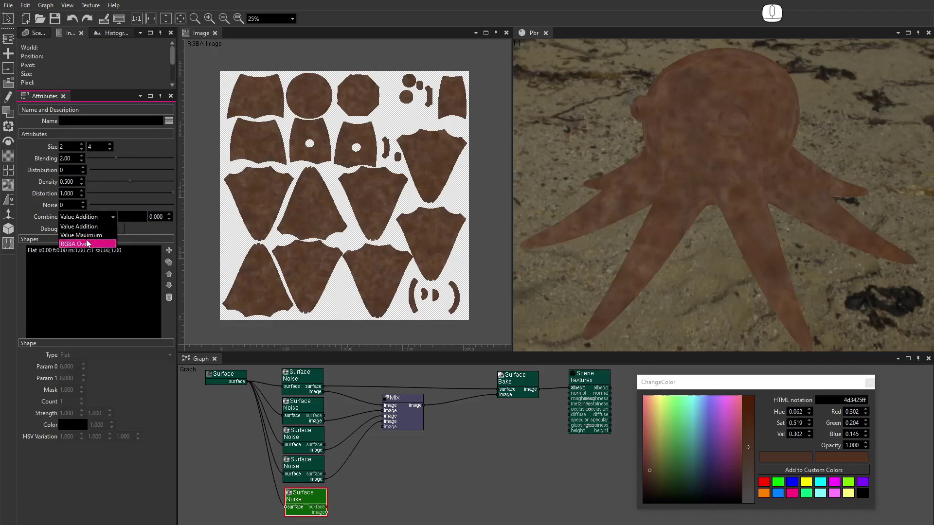
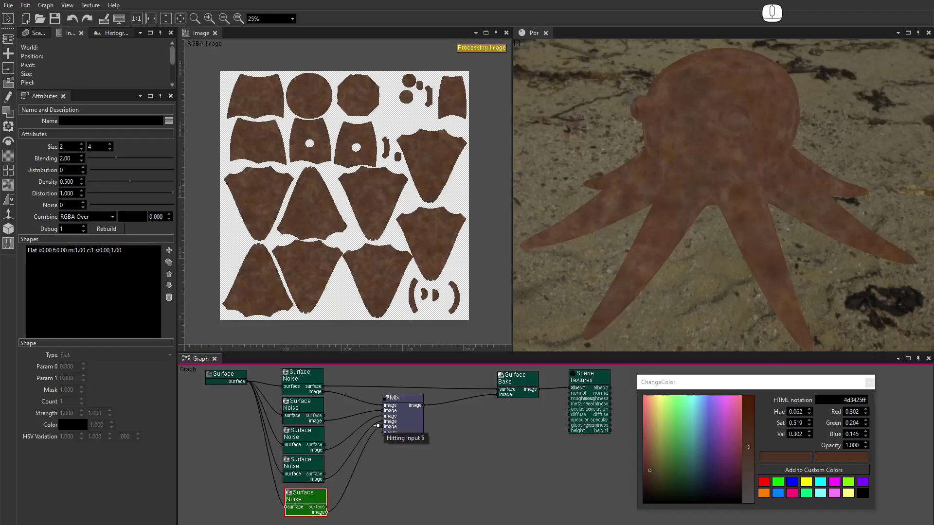
pyautogui.click(107, 251)
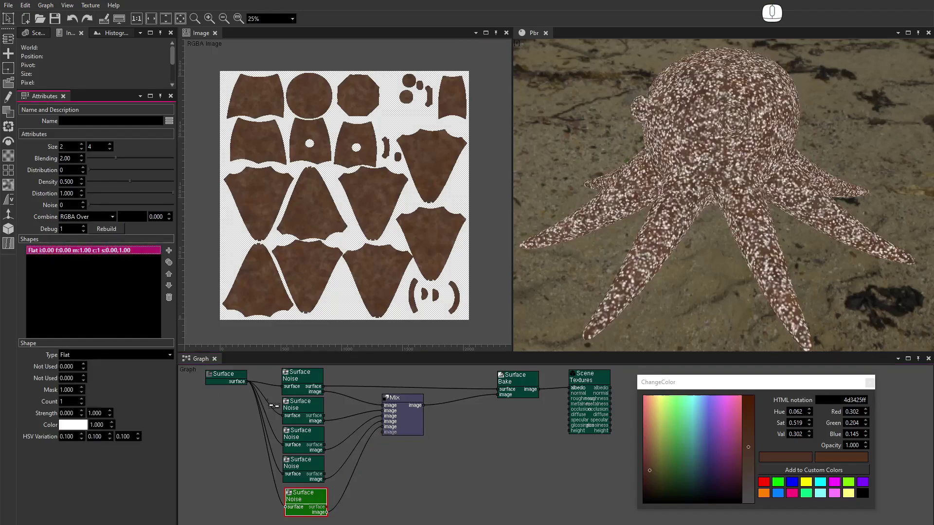
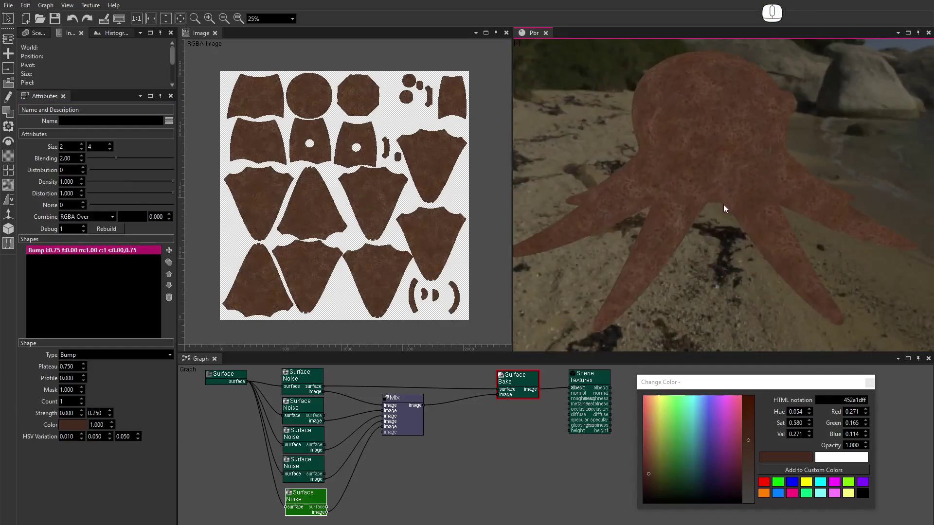
# Step: Add a second Bump shape coloured 371f16 to the fine noise layer
pyautogui.click(179, 264)
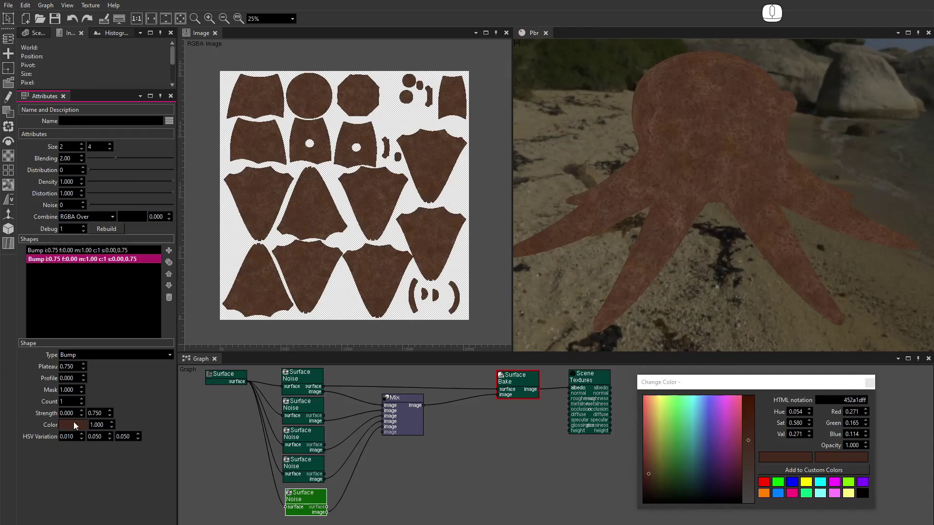
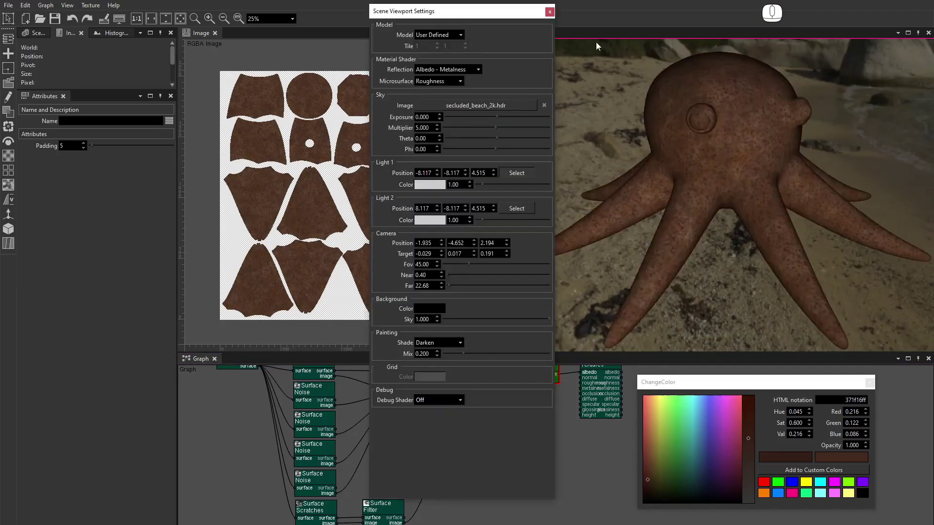
# Step: Close the Scene Viewport Settings and orbit the PBR view of the rusted octopus
pyautogui.click(555, 14)
pyautogui.moveTo(758, 249); pyautogui.dragTo(636, 246)
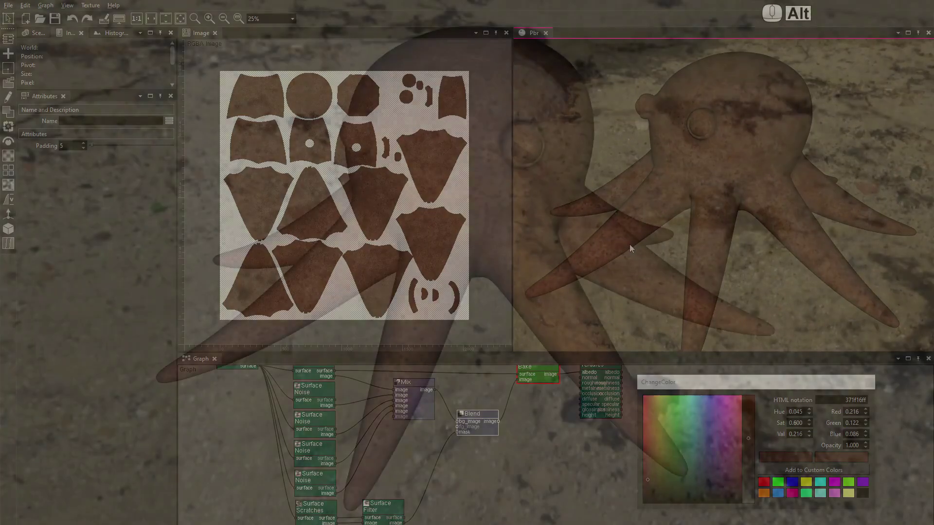